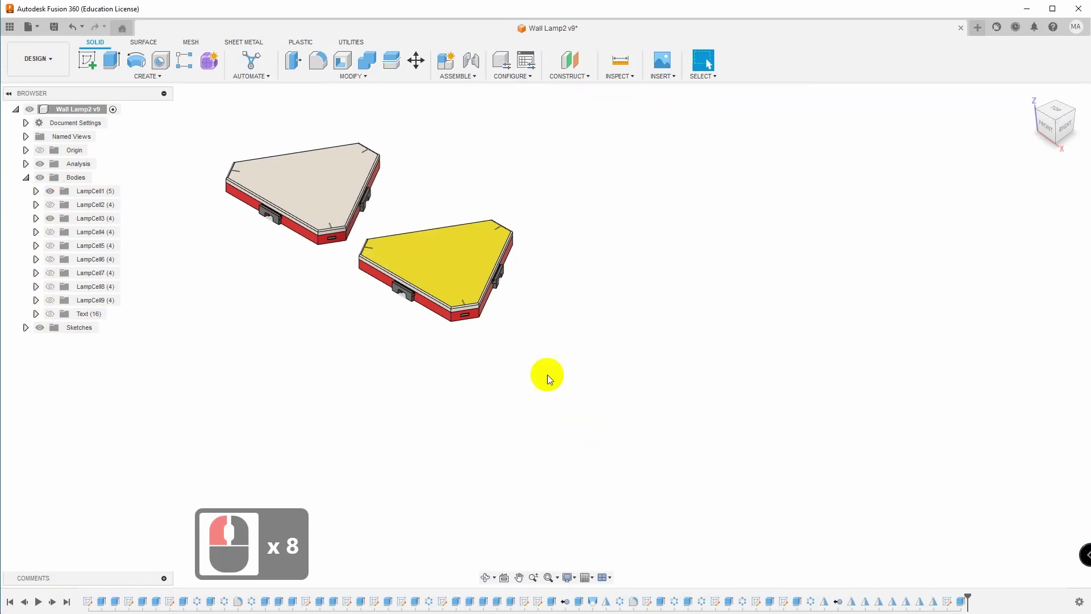
- Expand the LampCell1 group in the browser to list its parts
click(52, 221)
click(551, 576)
middle_click(743, 359)
click(42, 194)
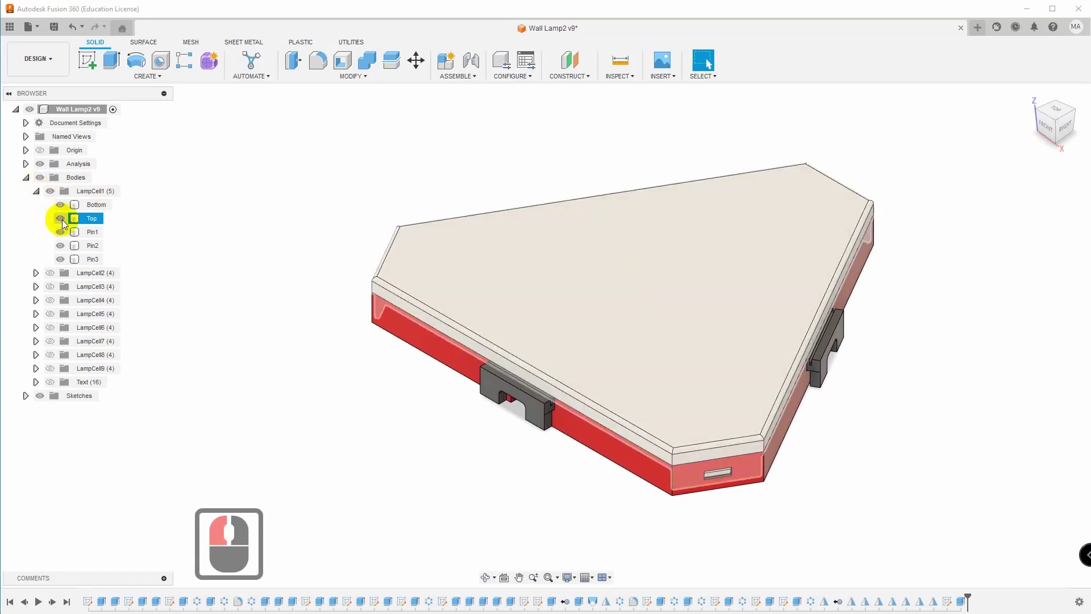
- Hide Top, Pin1, Pin2 and Pin3 so only the Bottom part remains visible
click(67, 223)
click(66, 235)
click(64, 249)
click(66, 261)
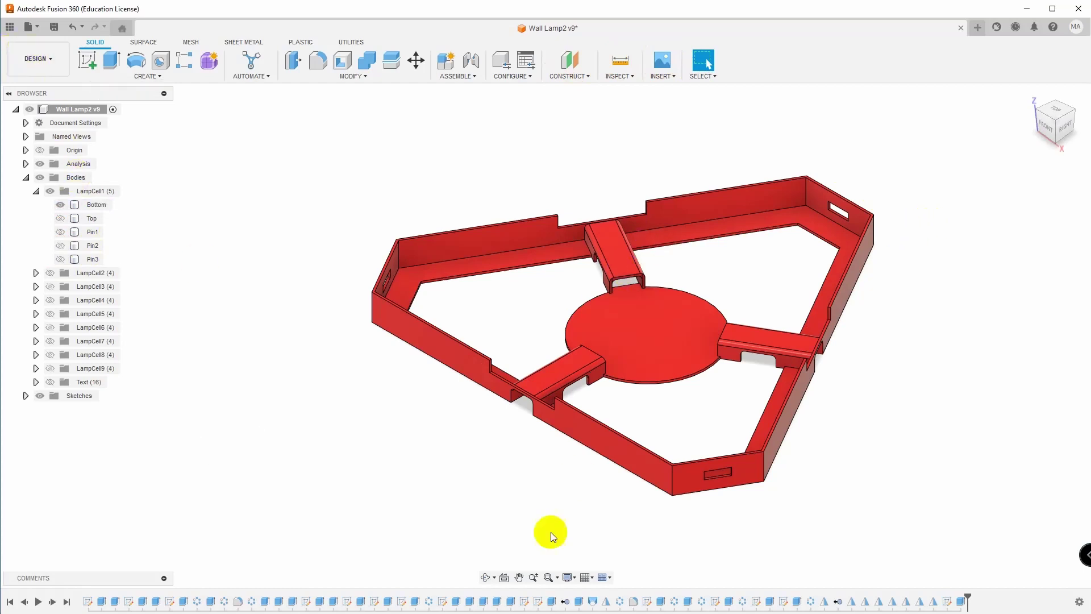
- Export the visible part as Bottom in STL format to the Wall Lamp folder
click(553, 578)
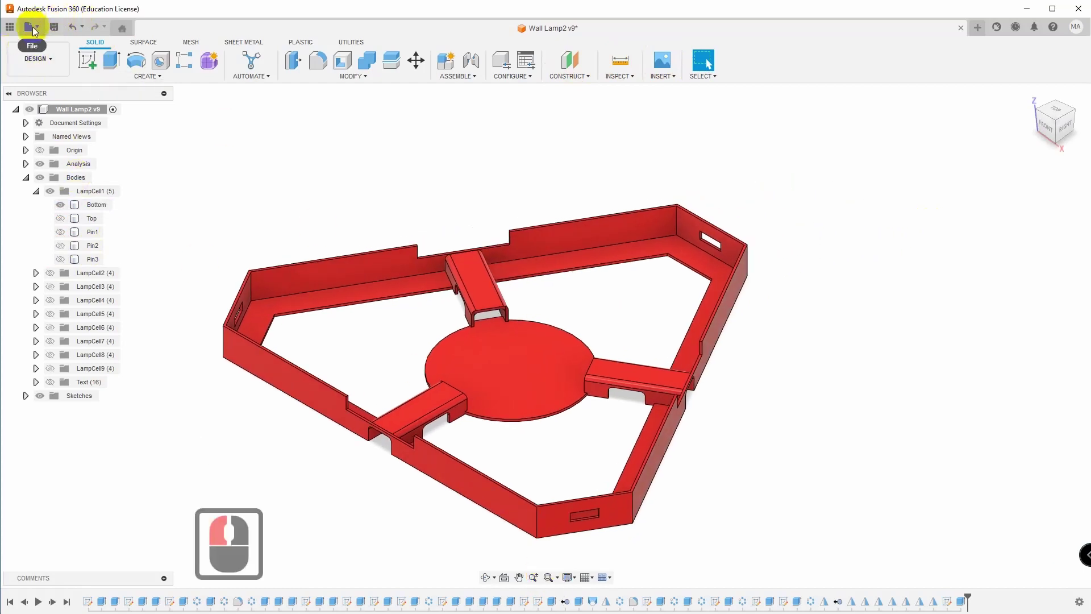
click(42, 30)
click(54, 174)
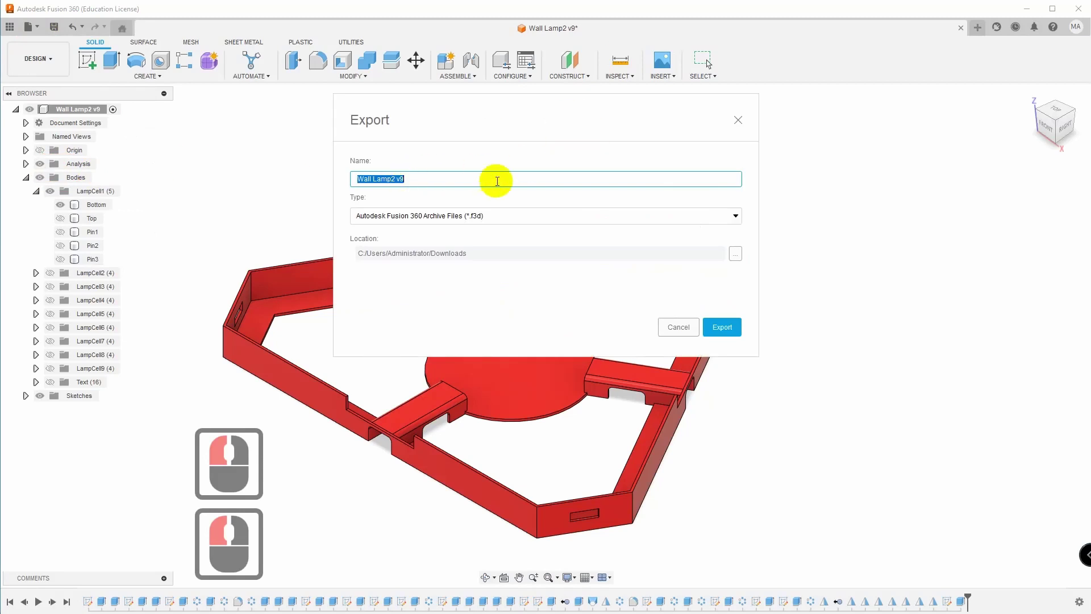
text(bottom)
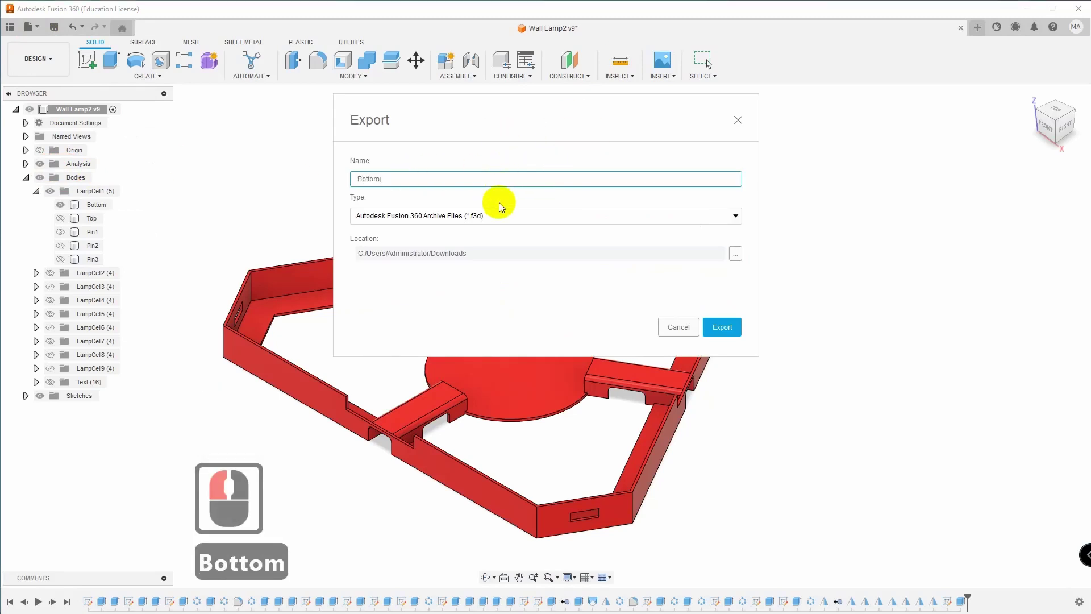
click(507, 218)
text(Bottom)
middle_click(387, 303)
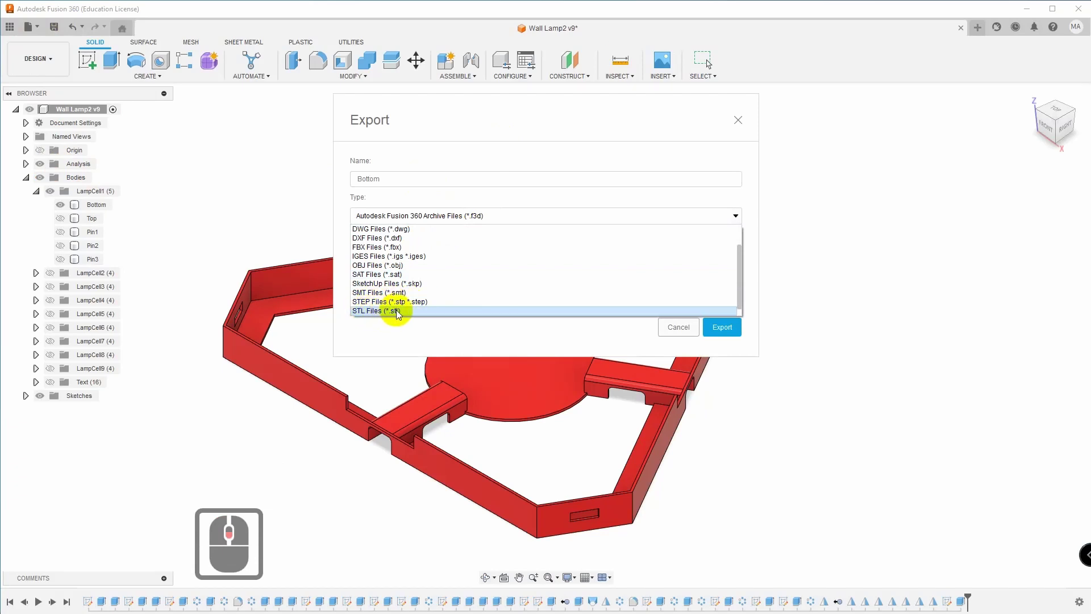
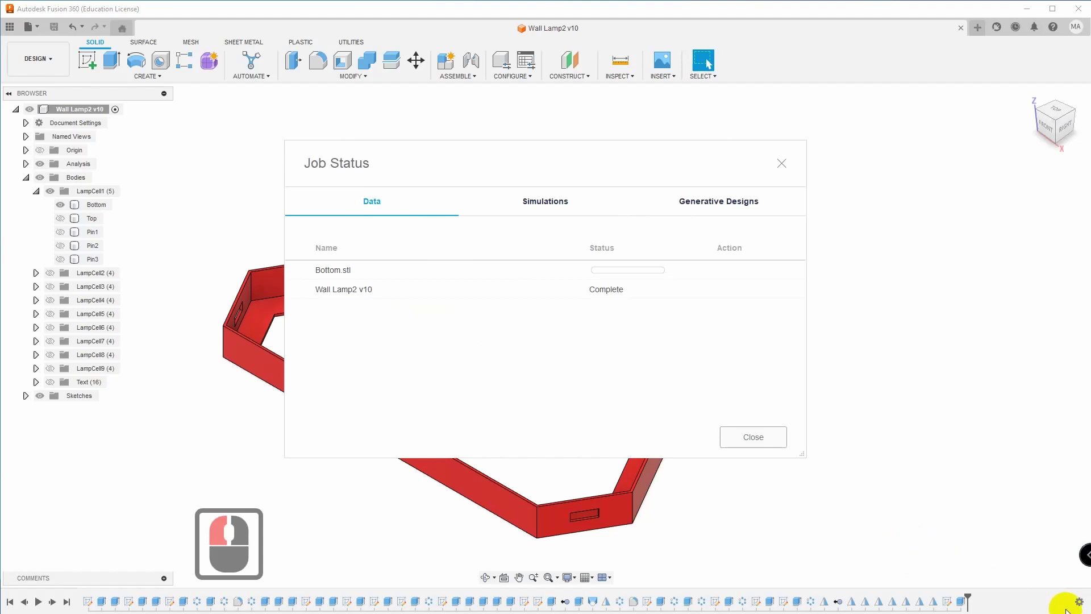
- Confirm Bottom.stl in the Wall Lamp folder, then hide Bottom and show only Top
click(759, 275)
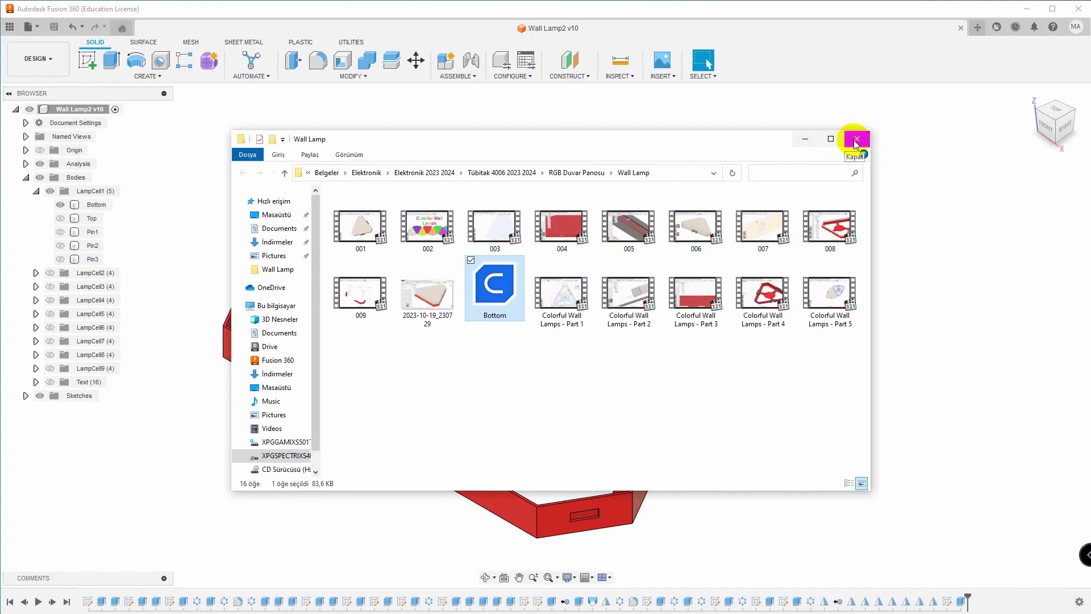
click(860, 143)
click(766, 440)
click(67, 207)
click(66, 221)
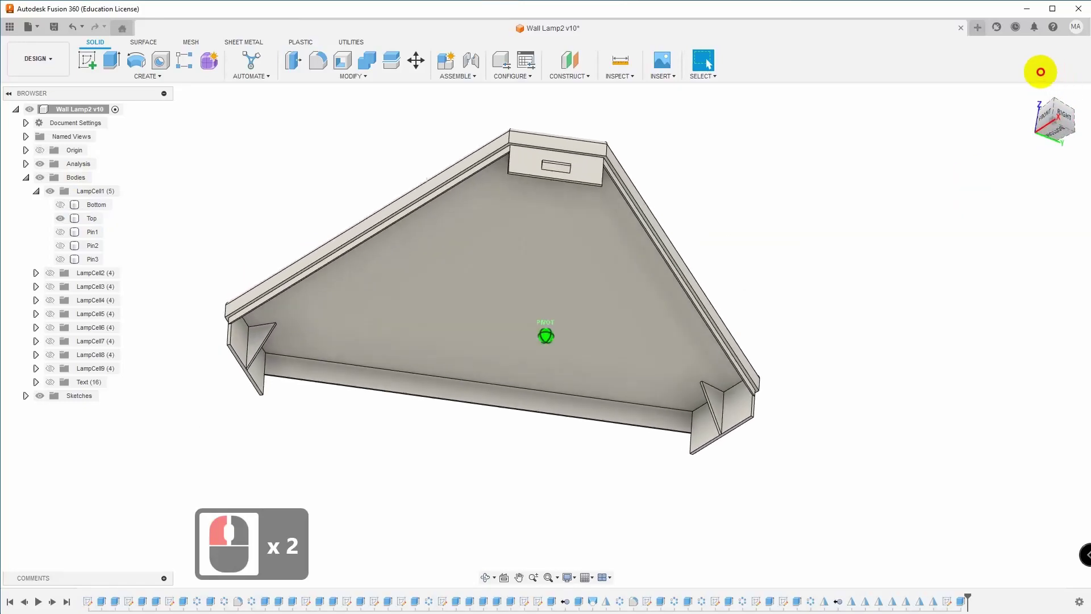
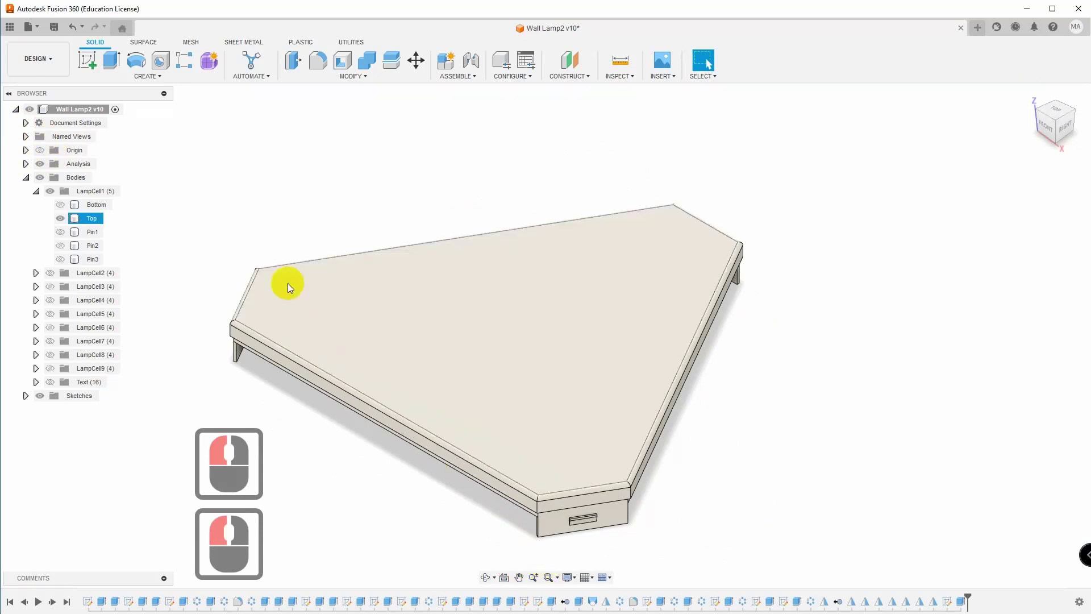
- Export the Top part as Top.stl and check the export job status
click(43, 29)
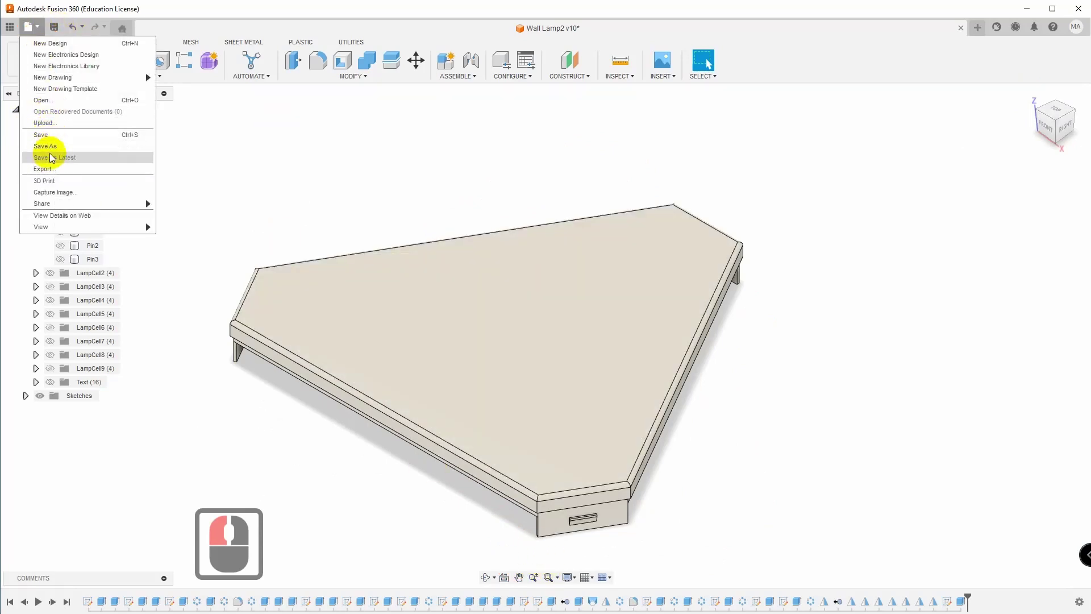
text(top)
double_click(418, 222)
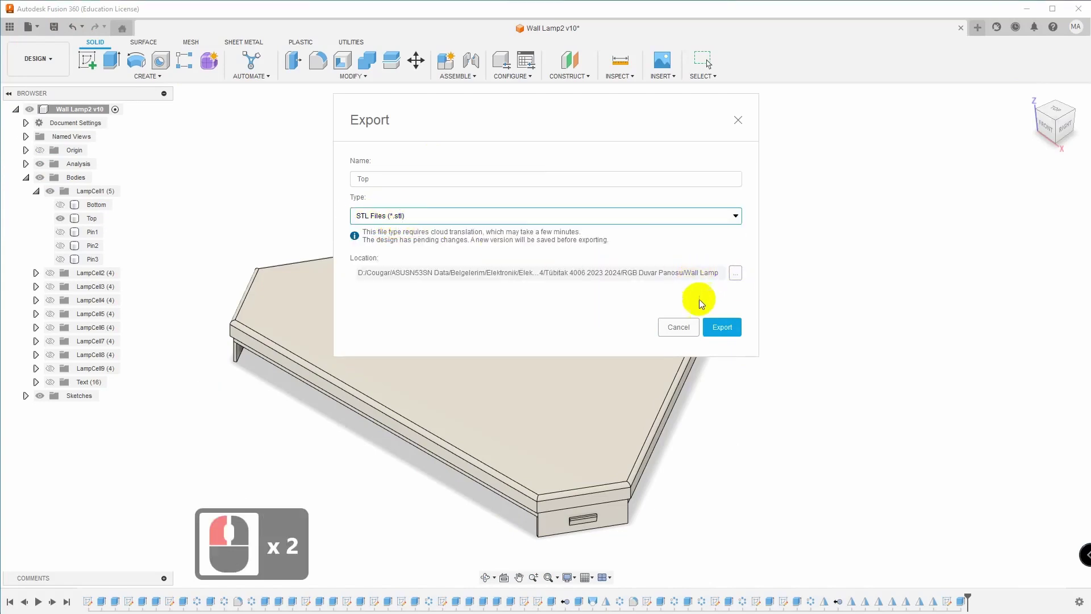
click(733, 329)
click(929, 591)
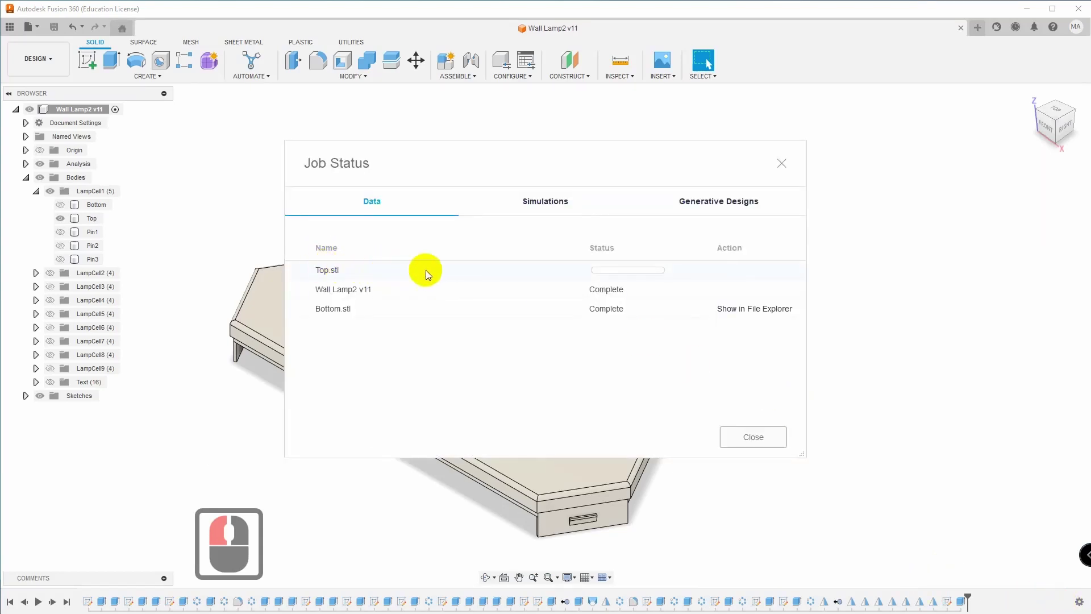
- Confirm Top.stl in the folder, then hide Top and show only Pin1, zoomed to fit
click(771, 275)
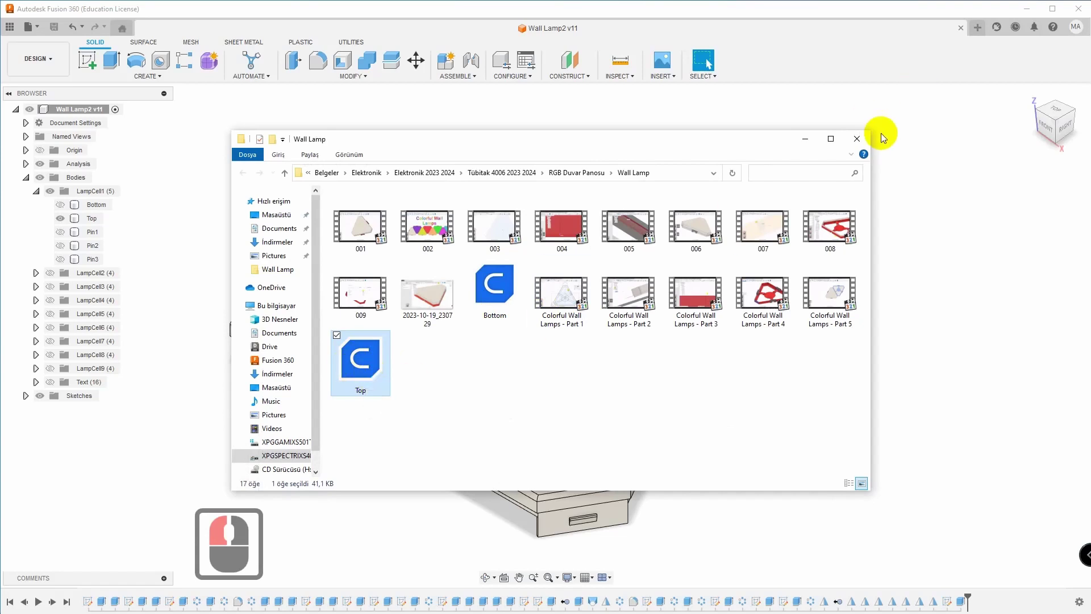
click(860, 143)
click(771, 437)
click(64, 219)
click(64, 235)
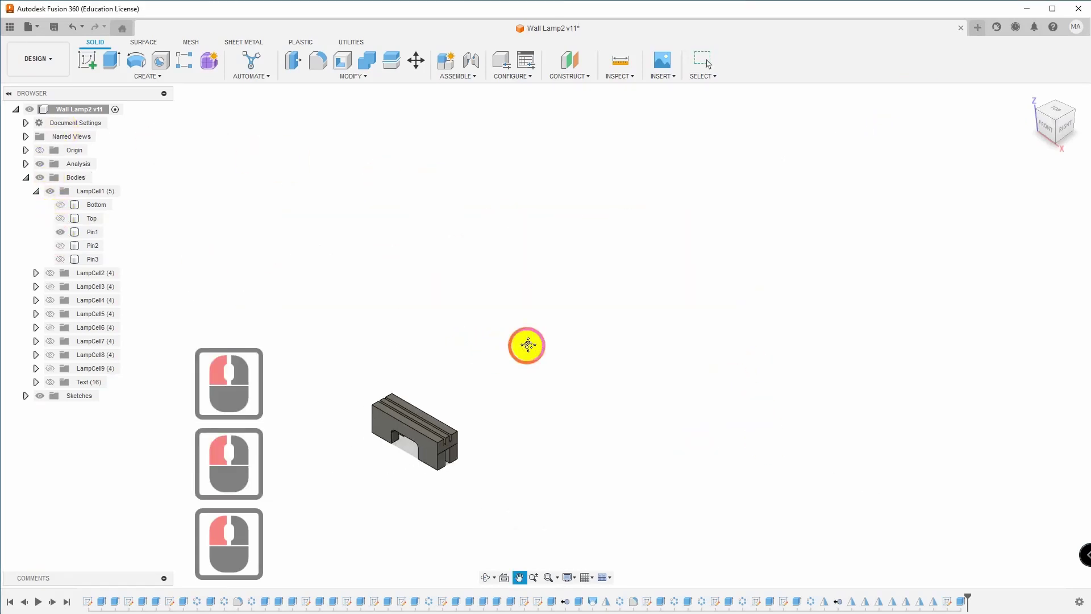
middle_click(577, 321)
click(551, 580)
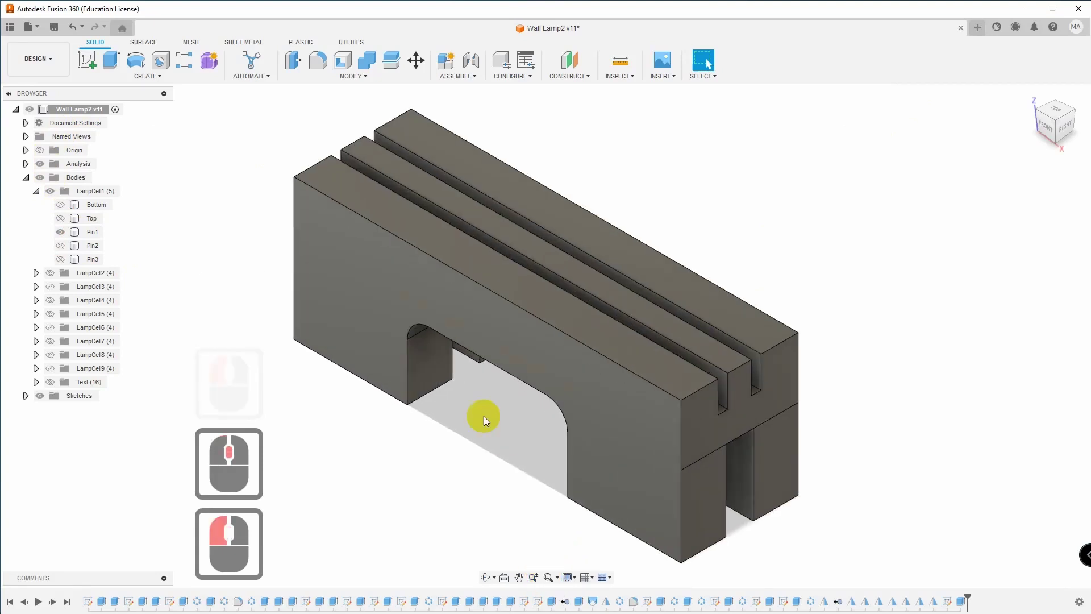
- Export the pin as pin.stl into the Wall Lamp folder
click(42, 29)
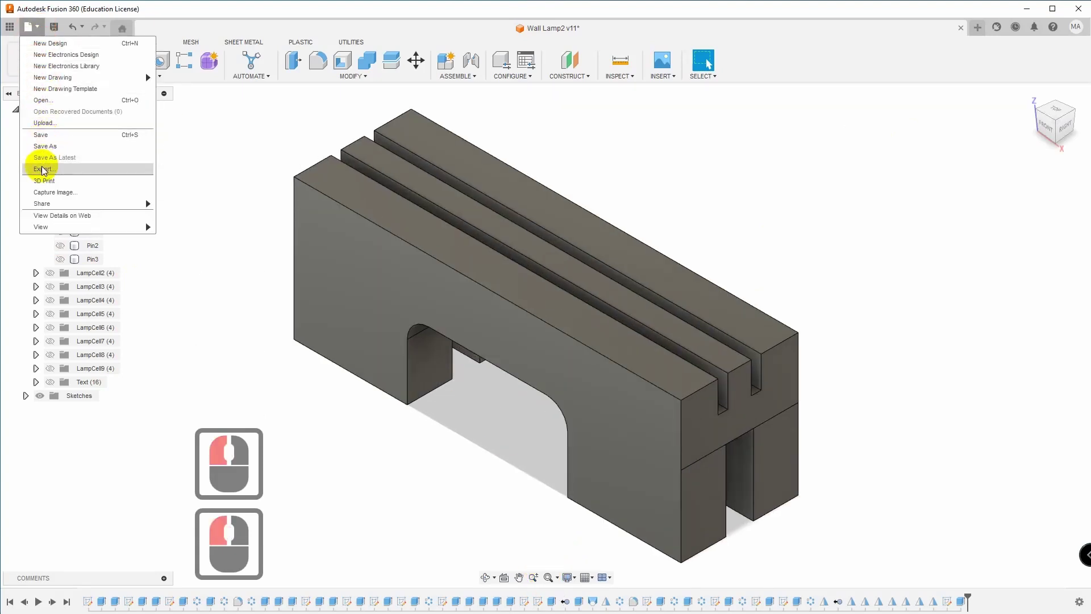
click(47, 169)
text(pin)
click(735, 332)
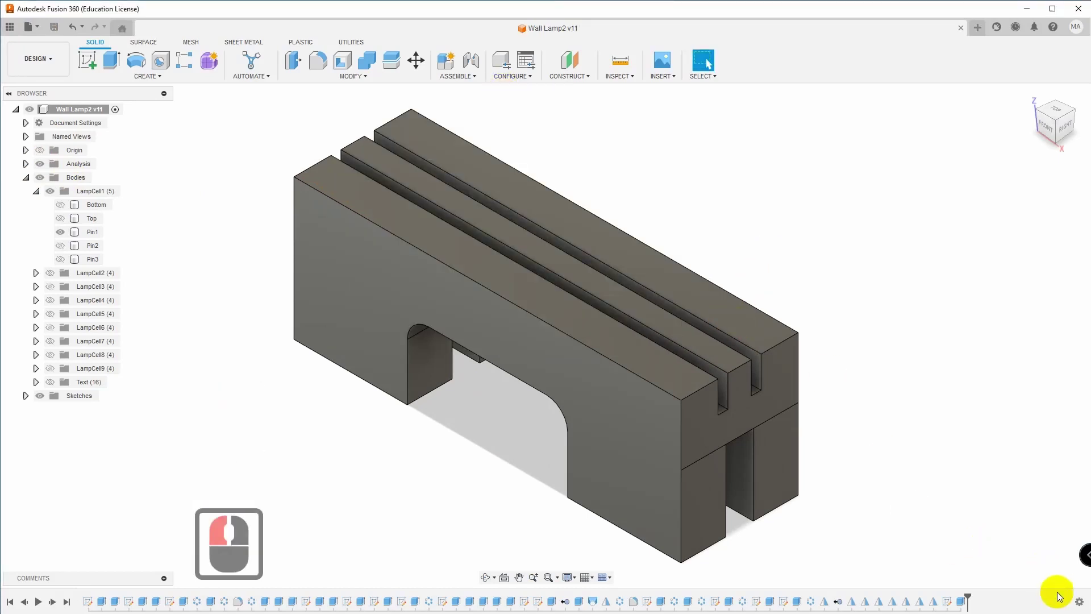
- Check the job status and confirm Pin appears beside Bottom and Top in the folder
click(421, 254)
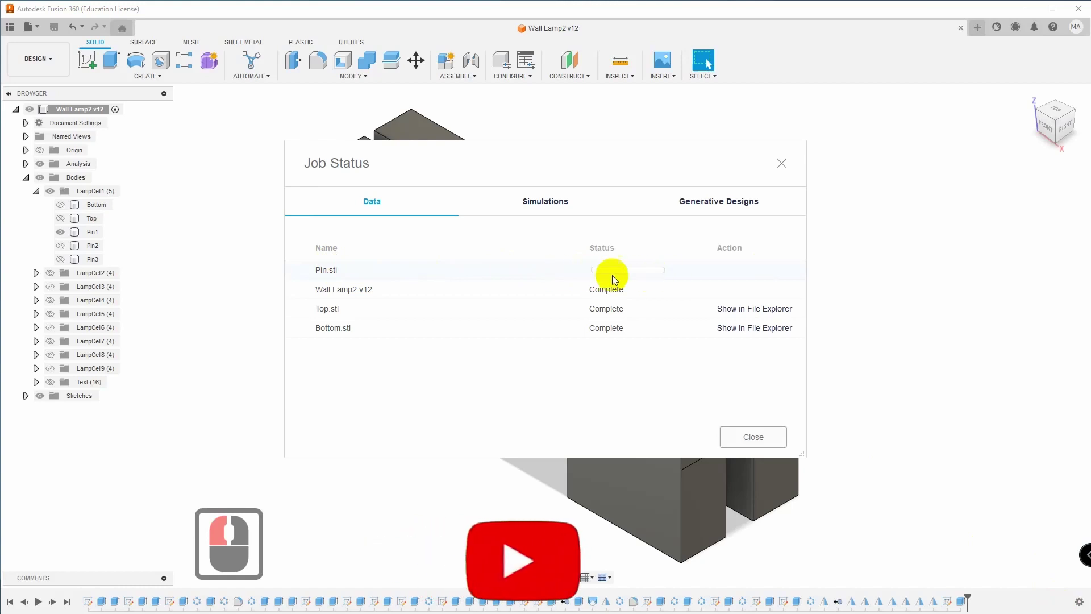
click(841, 475)
click(753, 271)
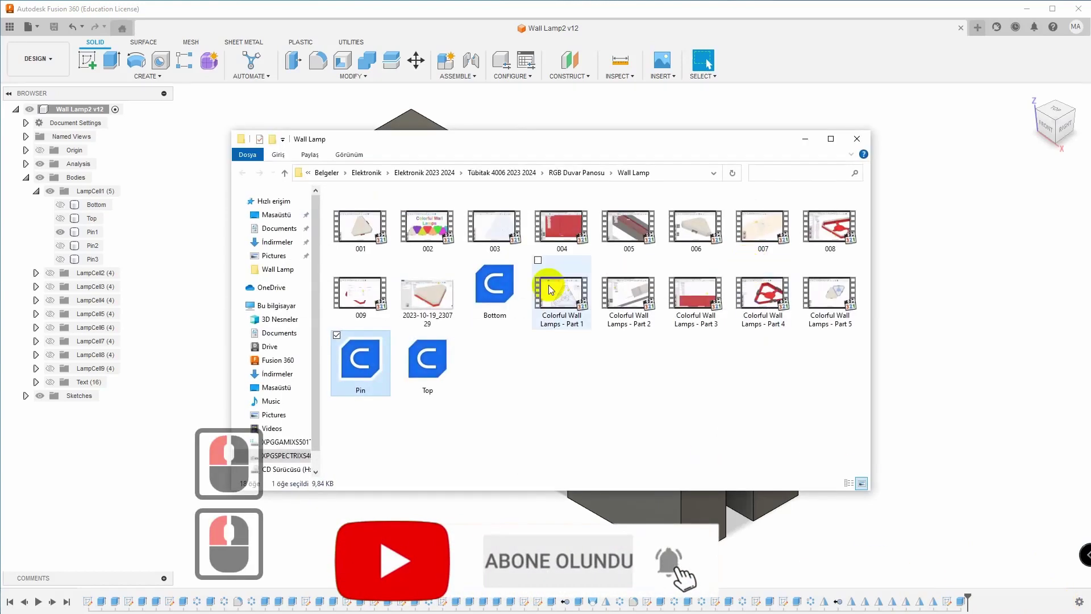
drag(365, 359, 1086, 199)
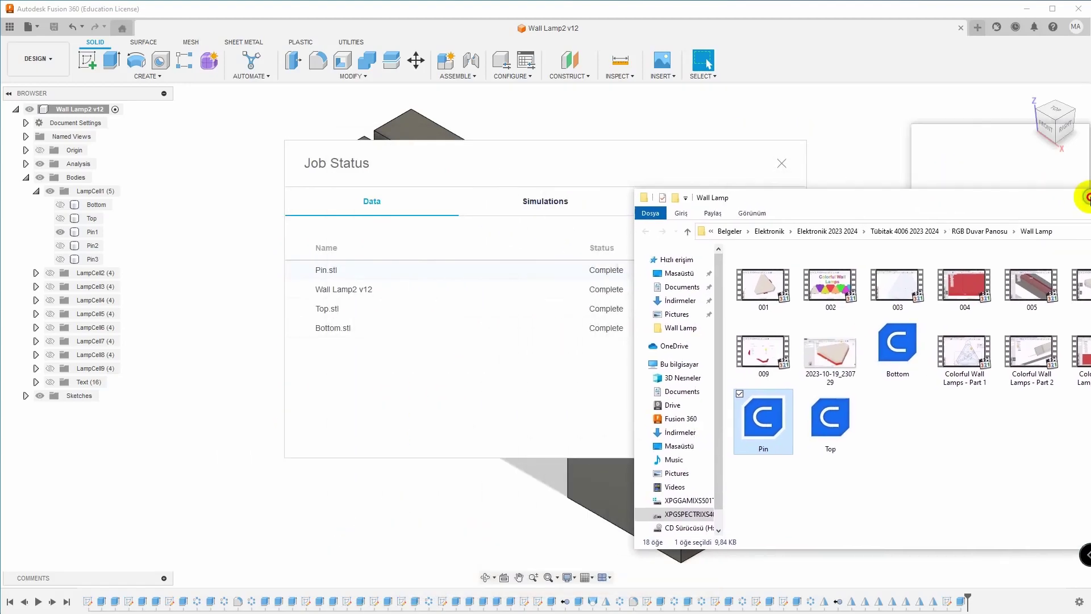
click(521, 576)
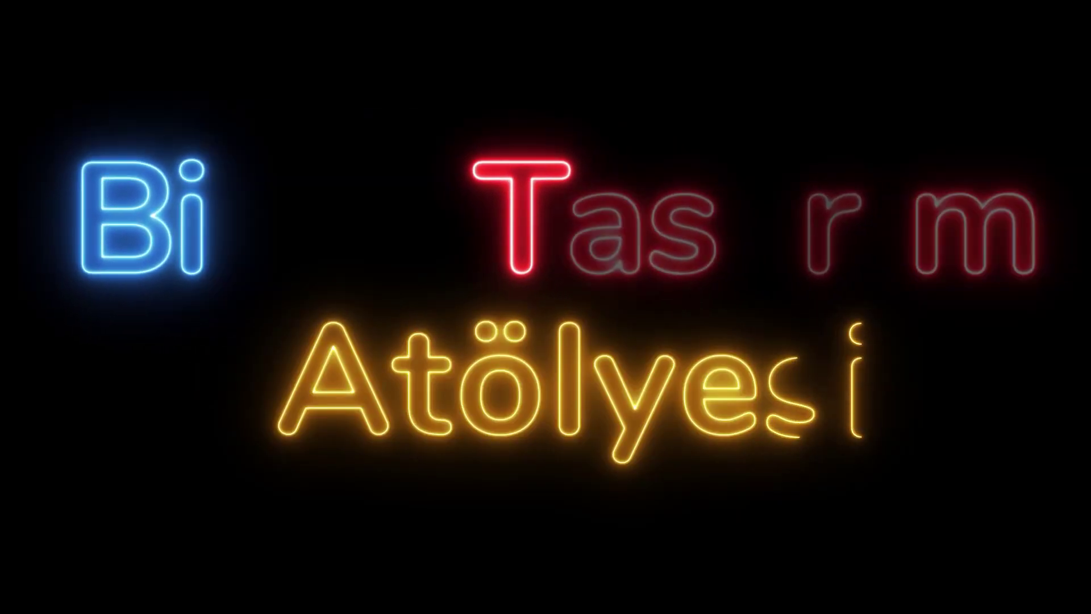